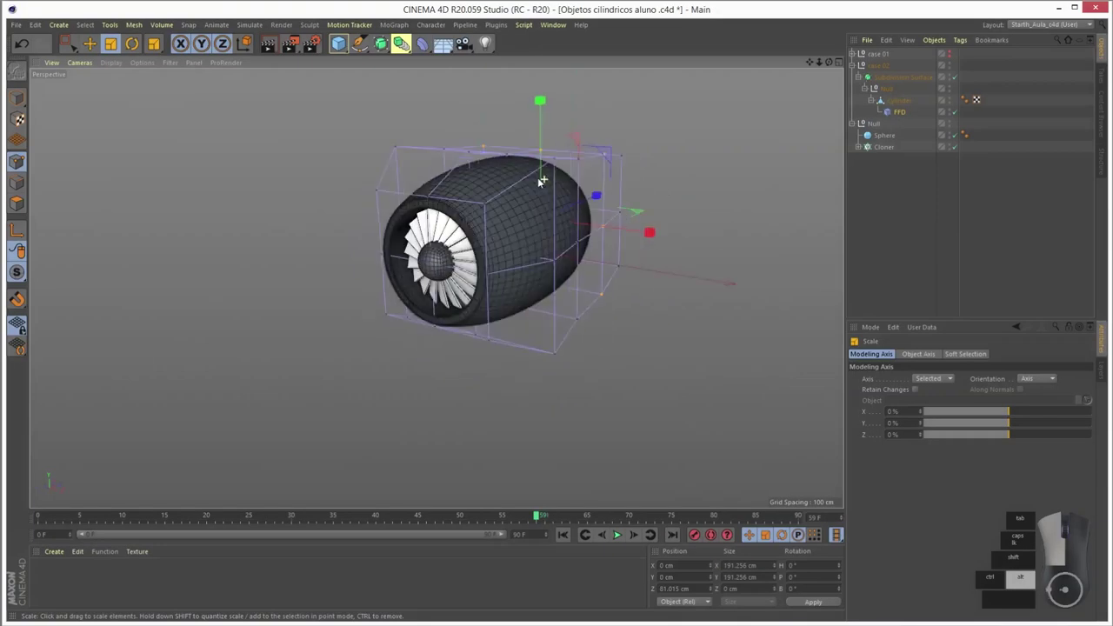
- Group the selection with Alt+G and select geo_antena in the drone scene
key("alt+g")
left_click(621, 445)
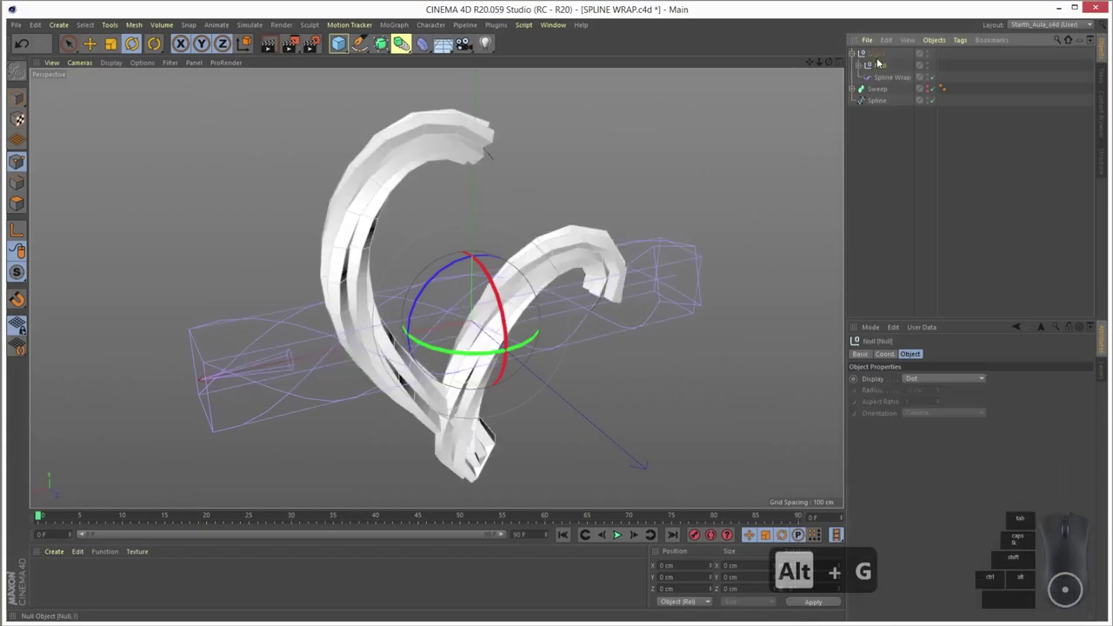
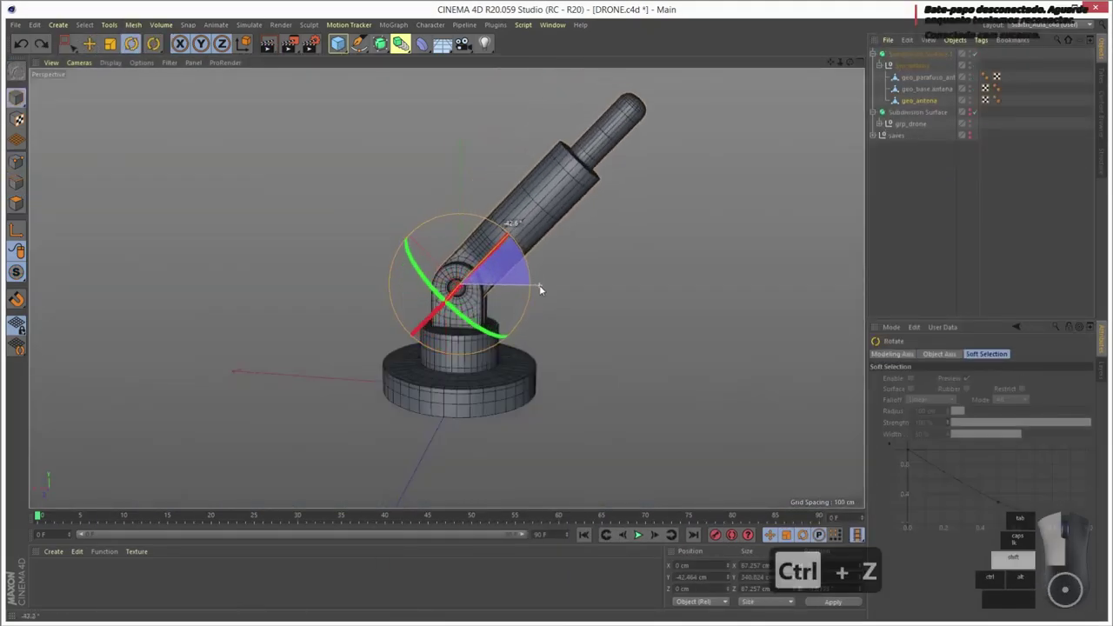
left_click(453, 291)
left_click(321, 280)
middle_click(272, 281)
- Save DRONE.c4d and rotate geo_antena about -42.8° on its joint
key("ctrl+s")
left_click(752, 64)
left_click(394, 64)
left_click_drag(506, 148, 367, 165)
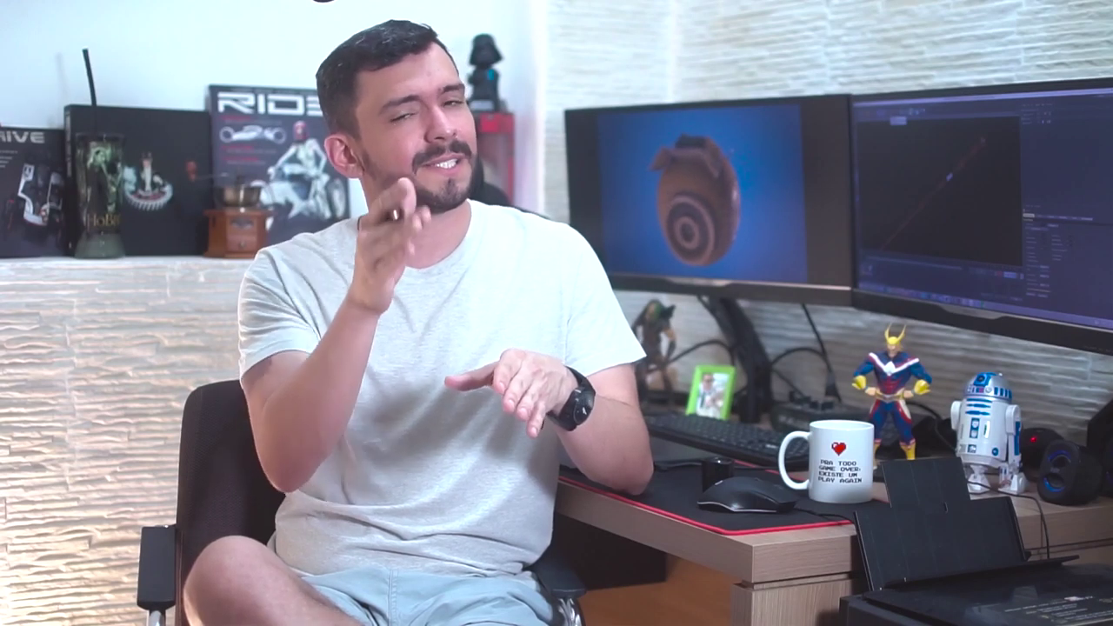